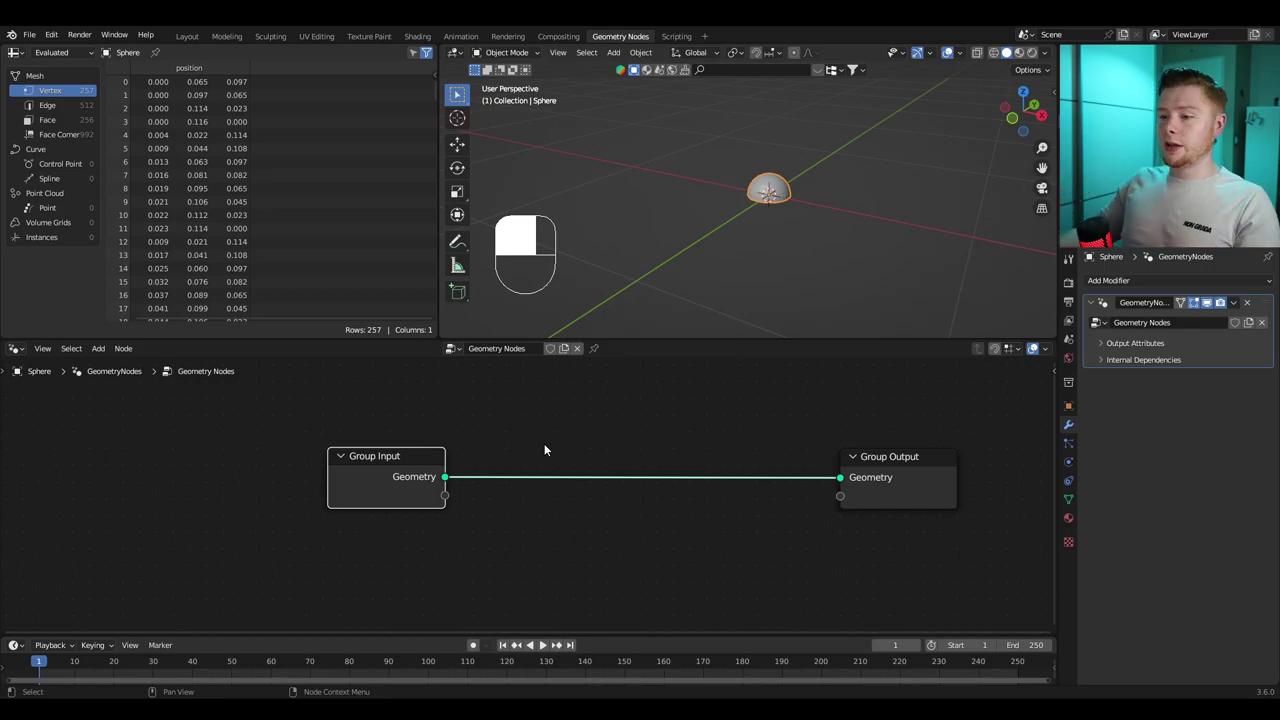
Step: Add Distribute Points on Faces (density 1000) feeding a Simulation Zone with Velocity state and Set Position
key("shift+a")
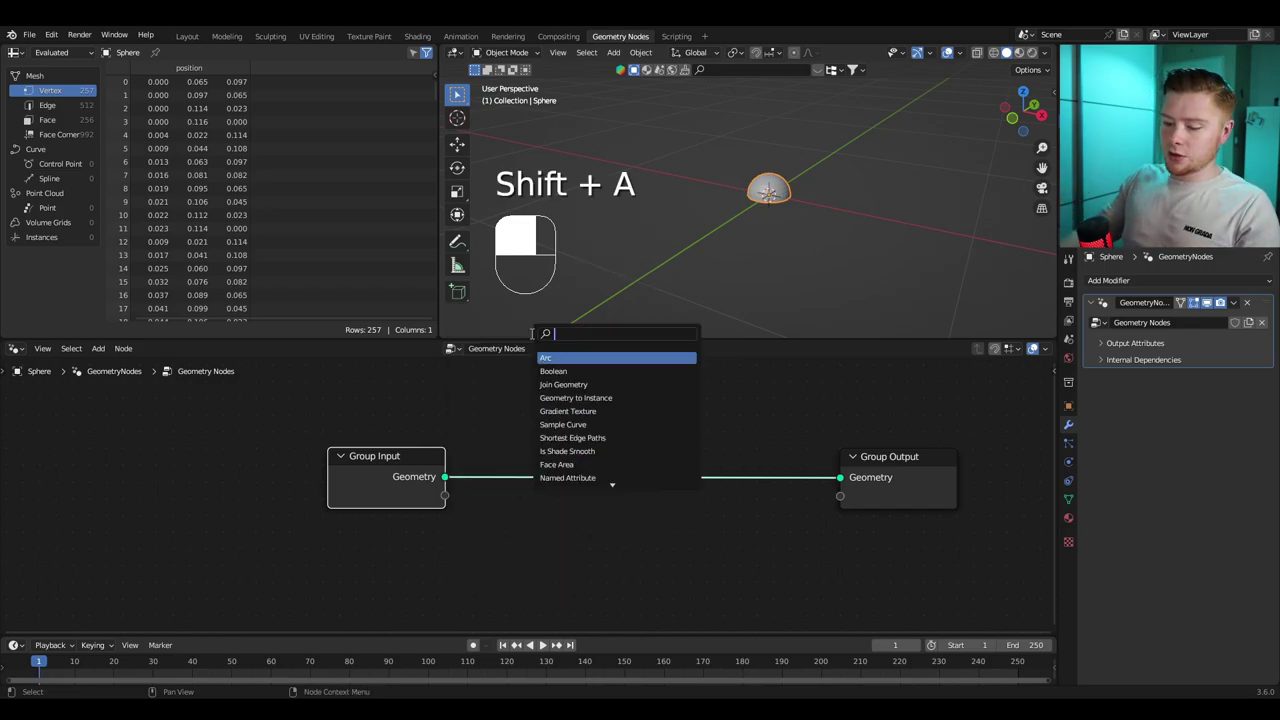
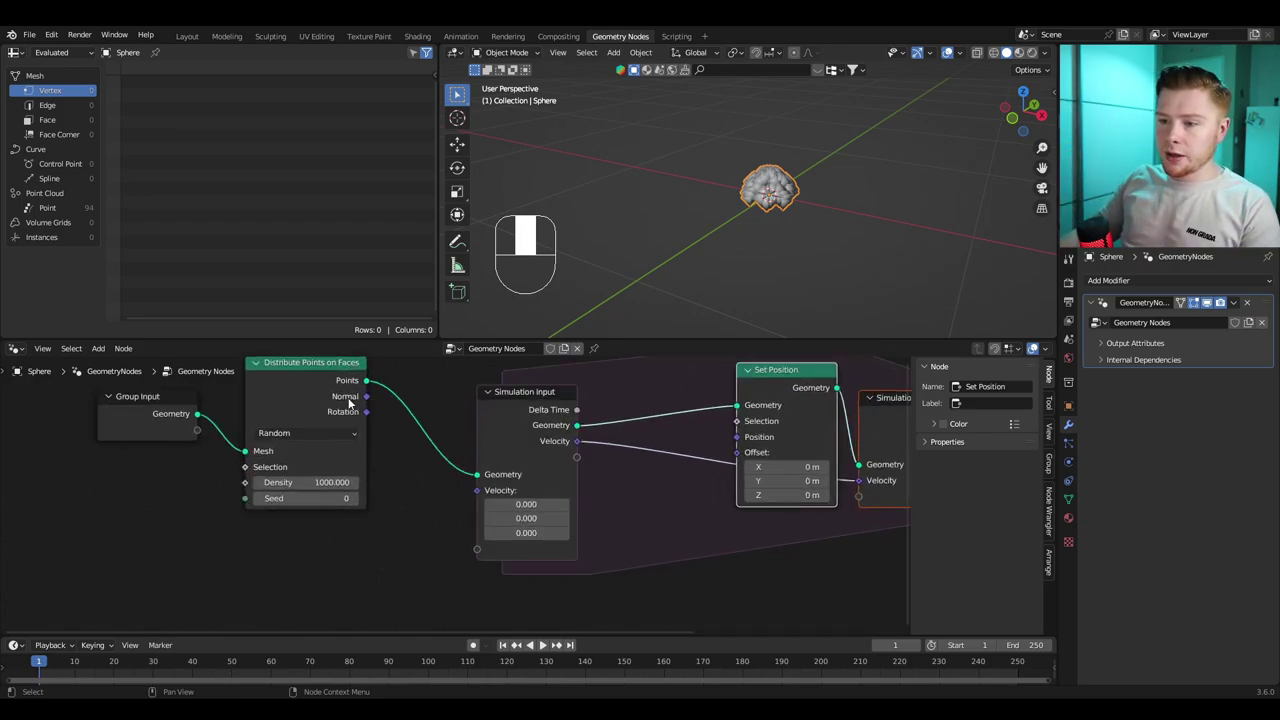
Step: Feed the sphere's face normals through a Vector Math node into the Velocity input
left_click_drag(331, 416, 397, 523)
key("space")
key("space")
key("shift+a")
left_click_drag(397, 523, 510, 514)
left_click_drag(510, 514, 526, 535)
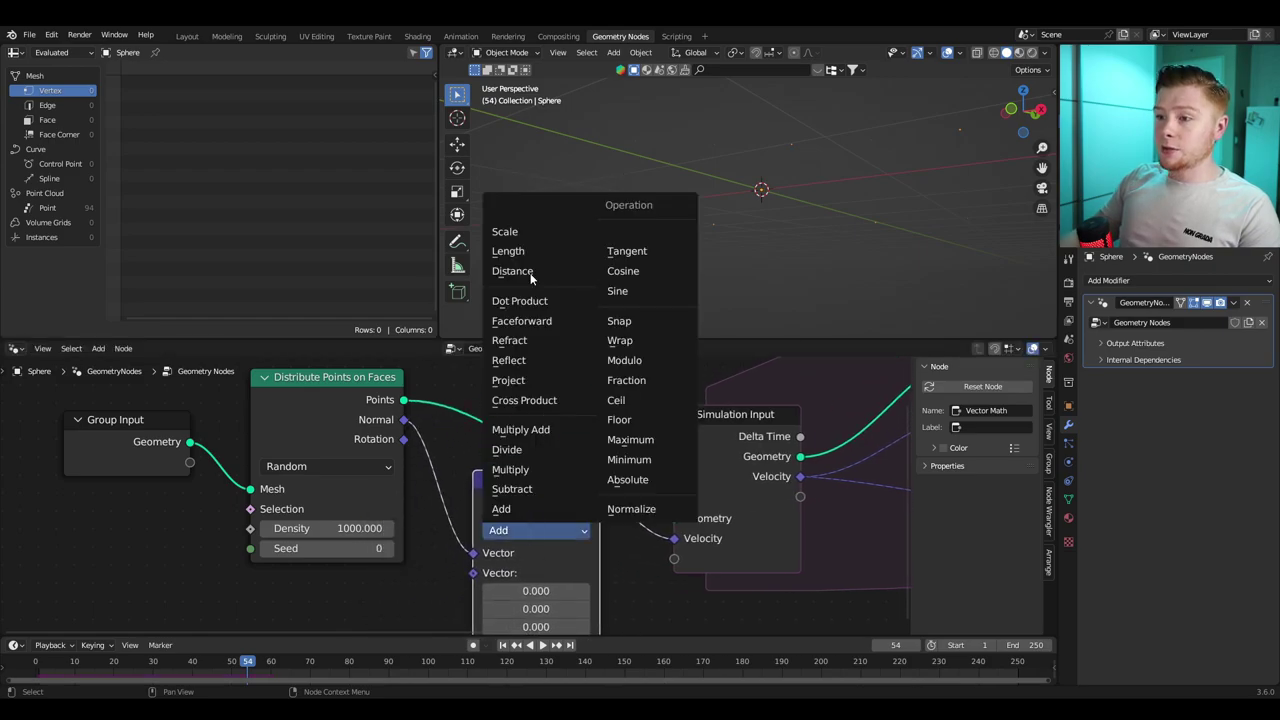
Step: Scale the normal-based velocity down to 0.4 and check the outward drift in playback
left_click_drag(530, 236, 600, 475)
key("shift+a")
left_click_drag(600, 475, 588, 483)
left_click_drag(588, 483, 23, 665)
key("space")
left_click_drag(23, 665, 453, 545)
Step: Add the velocity to each point's position inside the Set Position node
key("shift+a")
left_click_drag(453, 545, 510, 574)
key("shift+a")
left_click_drag(510, 574, 518, 472)
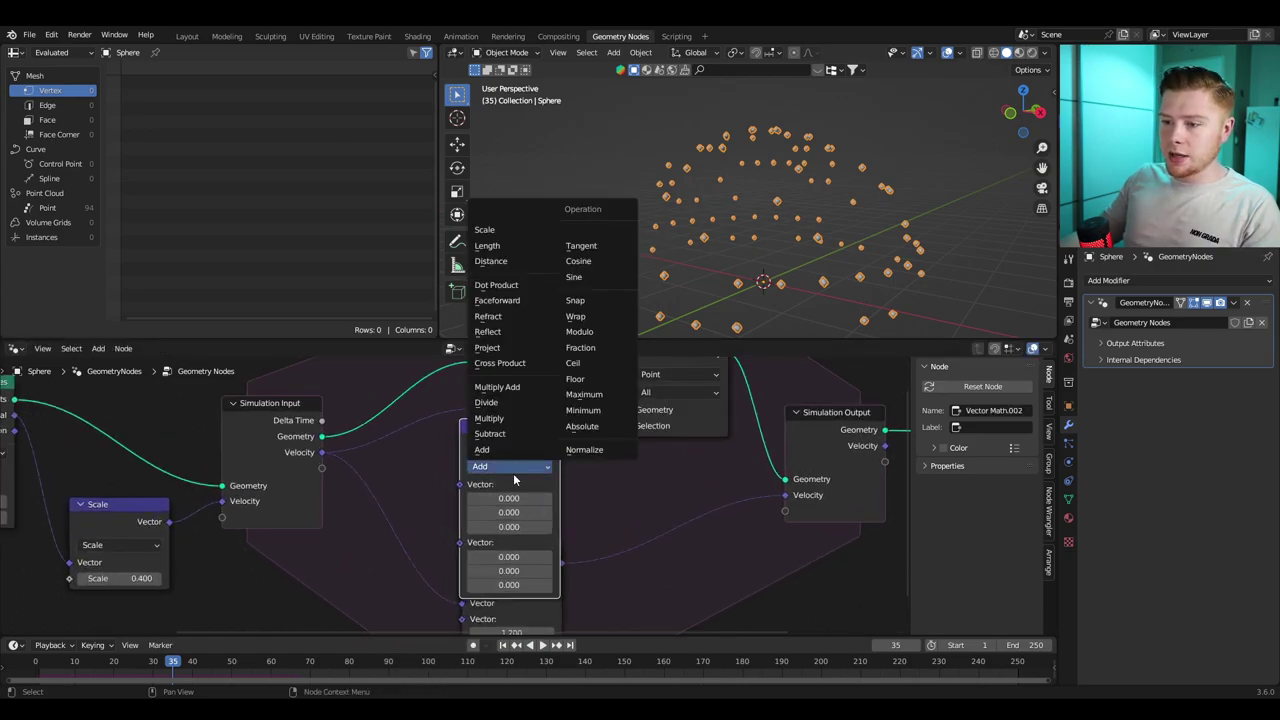
Step: Randomise each point's speed with a Float Random Value between 0.1 and 1.0 feeding Scale
left_click_drag(518, 256, 537, 412)
key("g")
key("shift+a")
left_click_drag(537, 412, 563, 512)
key("shift+a")
left_click_drag(563, 512, 546, 499)
key("space")
key("space")
key("space")
key("space")
Step: Damp the velocity every step by dividing it by 1.2 after the scaled add
key("shift+a")
middle_click(546, 499)
left_click_drag(543, 500, 532, 439)
key("space")
key("space")
key("space")
key("space")
Step: Measure the length of each point's velocity with a Vector Math Length node
key("shift+a")
left_click_drag(532, 439, 240, 479)
left_click_drag(240, 479, 477, 526)
key("space")
key("space")
key("space")
Step: Flag points whose velocity length falls below 0.010 with a Less Than compare
key("shift+a")
left_click_drag(477, 526, 338, 444)
left_click_drag(338, 444, 354, 597)
key("space")
key("space")
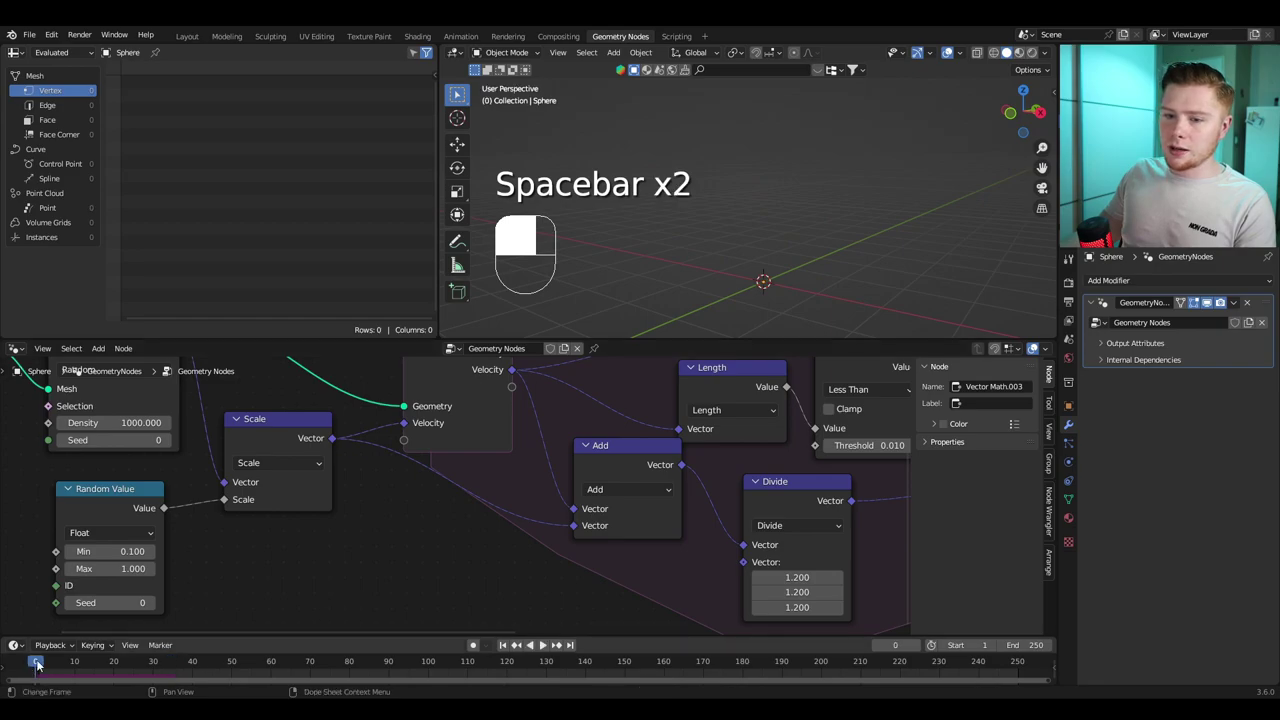
Step: Run the playback so nearly stopped points are deleted, ending rewound at frame 0
key("space")
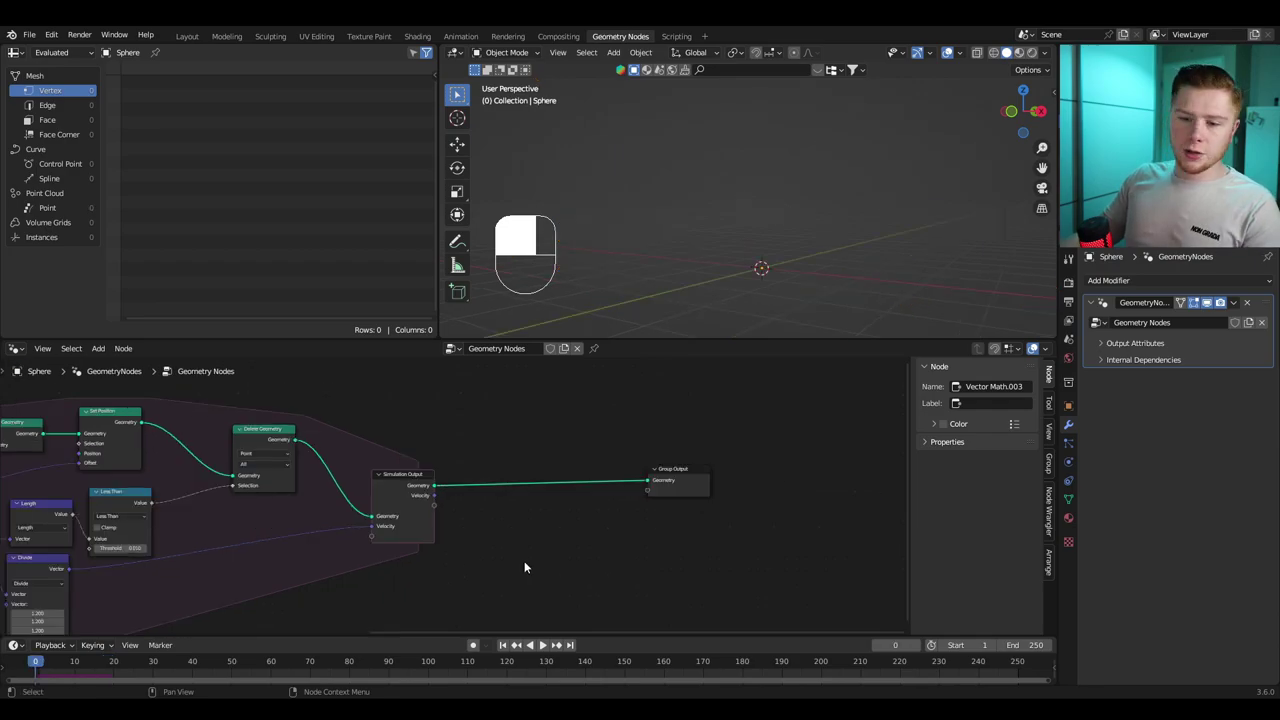
key("space")
key("space")
left_click_drag(669, 321, 364, 405)
key("shift+a")
left_click_drag(364, 405, 296, 420)
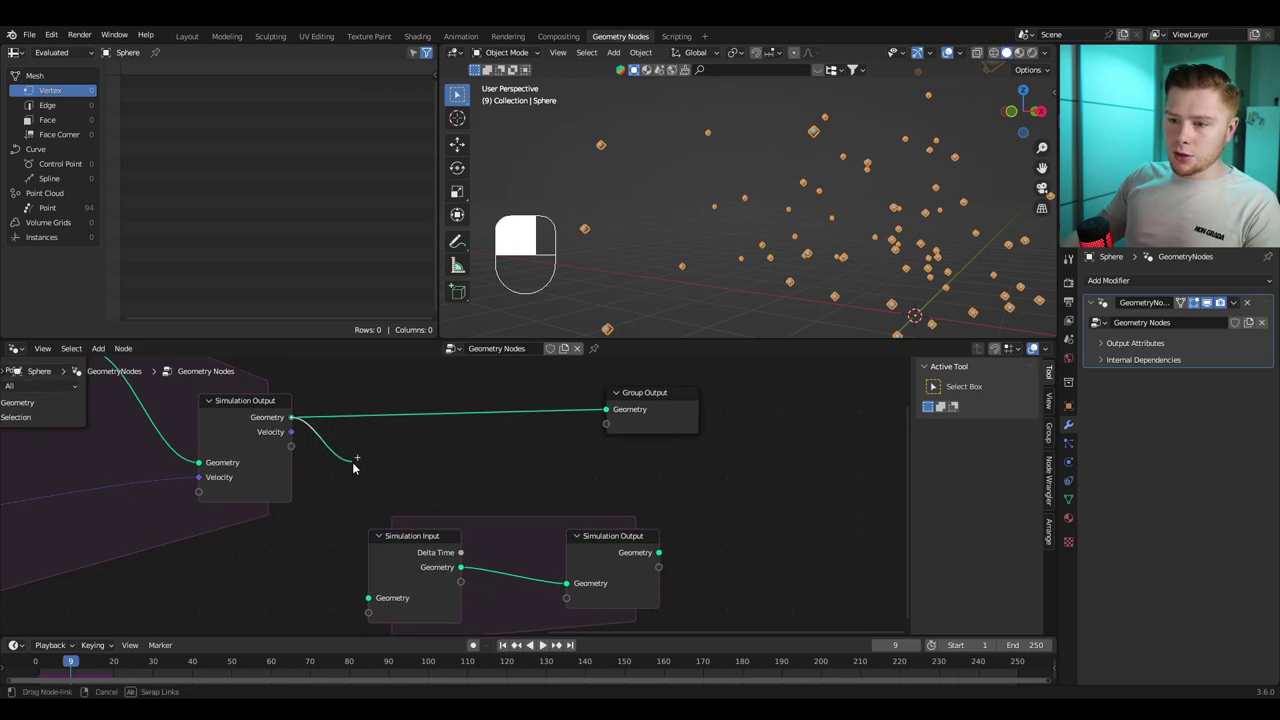
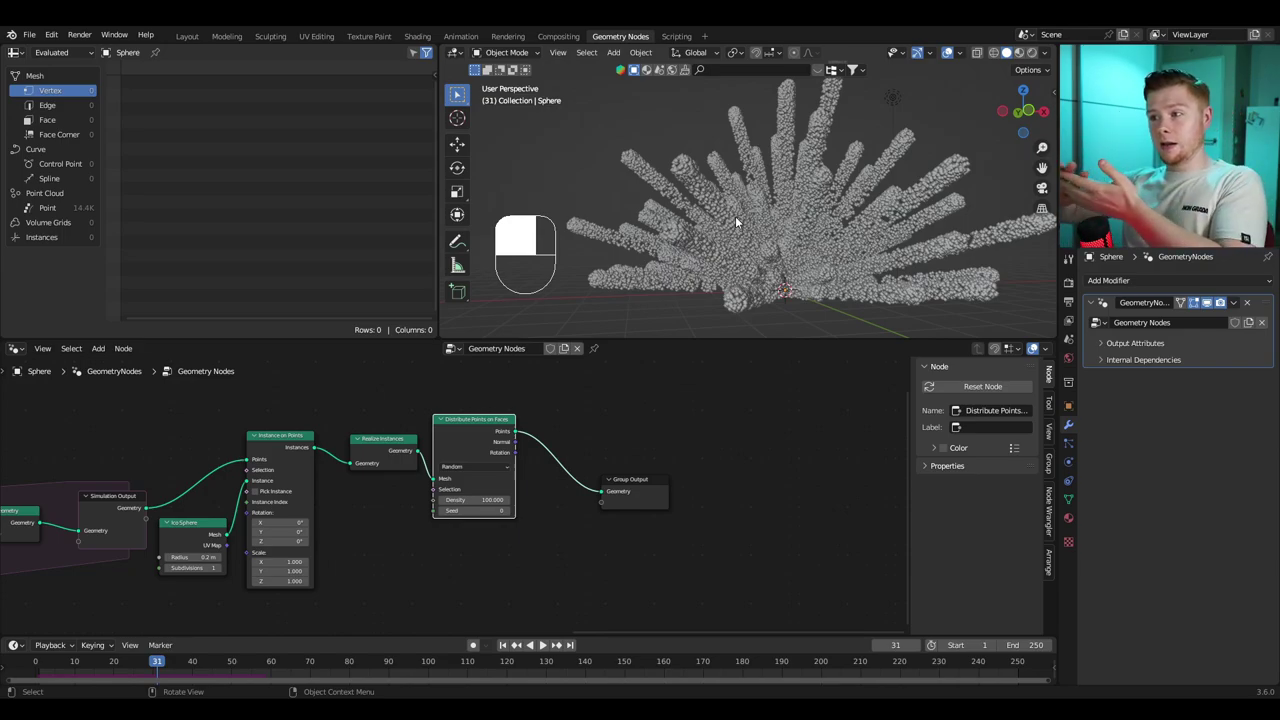
Step: Add Delete Geometry, a Less Than compare and a Join Geometry node to the tree
key("shift+a")
middle_click(533, 434)
key("shift+a")
key("g")
left_click_drag(389, 435, 364, 442)
key("shift+a")
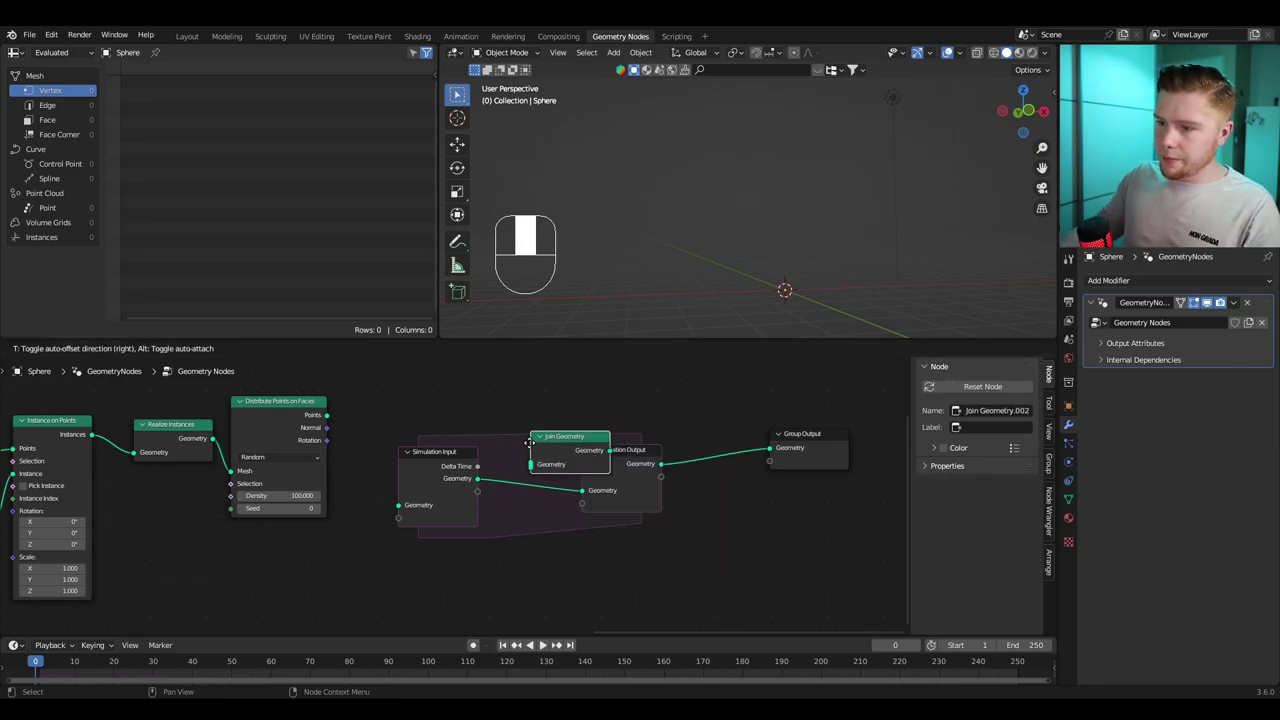
Step: Wire the deletion ahead of the simulation zone, merging new points through Join Geometry, and tidy the layout
left_click_drag(415, 475, 666, 192)
key("g")
key("space")
key("space")
key("g")
left_click_drag(666, 192, 398, 464)
left_click(398, 464)
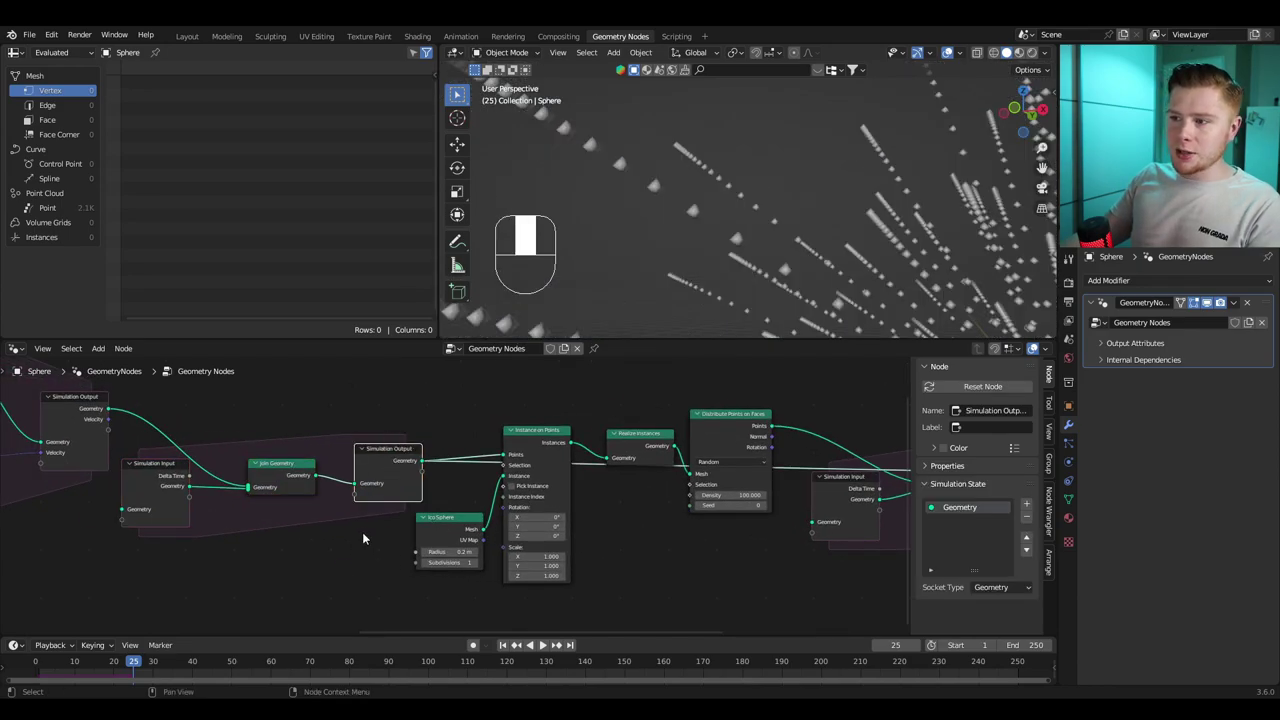
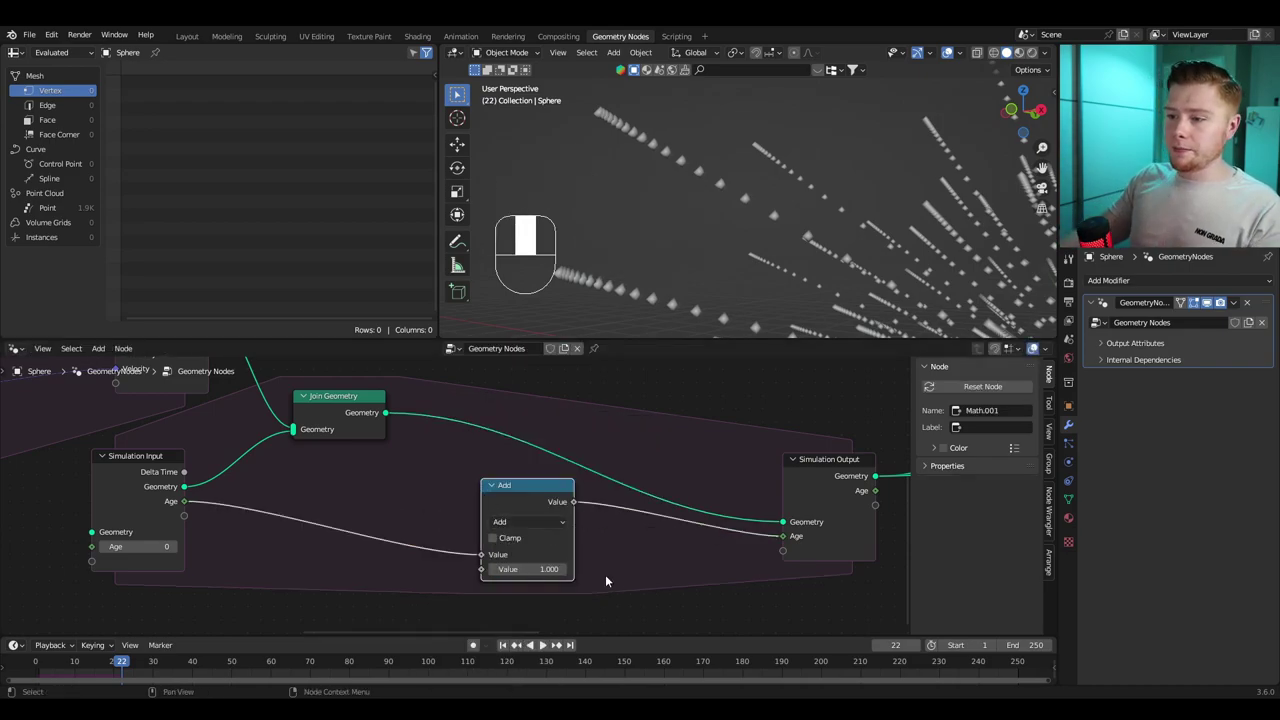
Step: Deselect the nodes after wiring Age through a Math Add of 1.0 each step
left_click(542, 535)
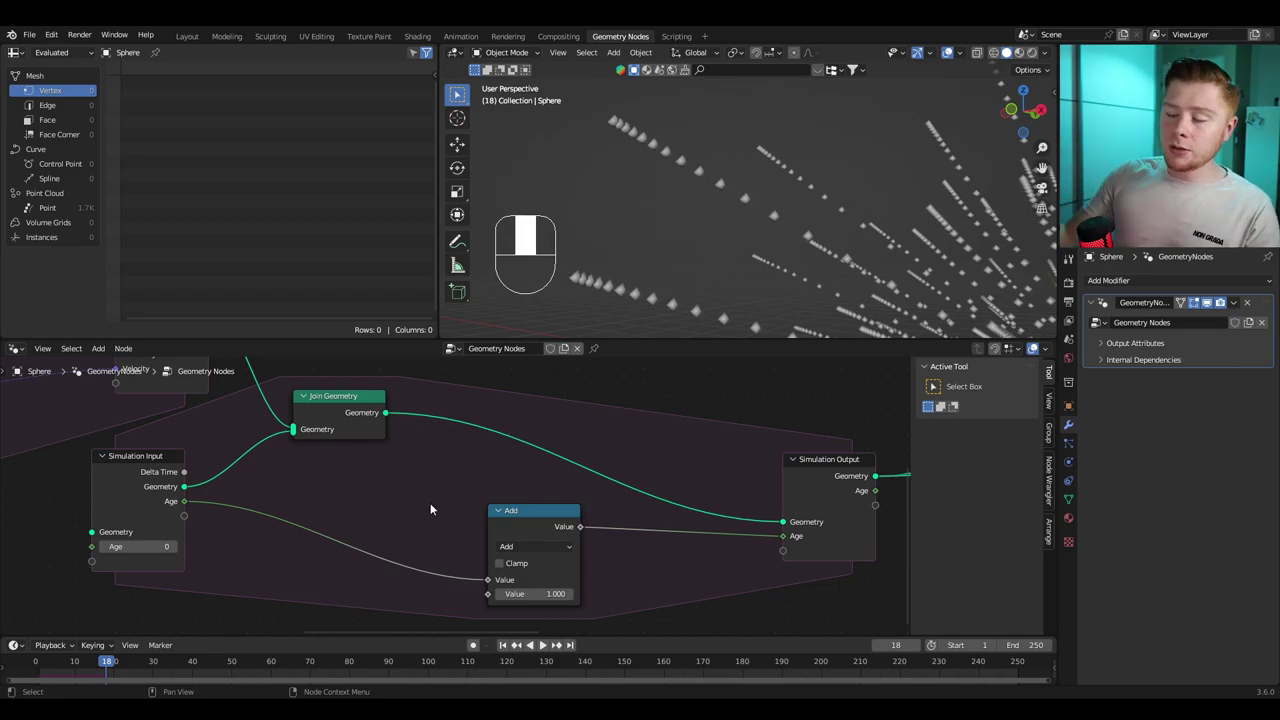
Step: Capture each particle's Age and delete points past the limit via a Greater Than compare and Delete Geometry
key("shift+a")
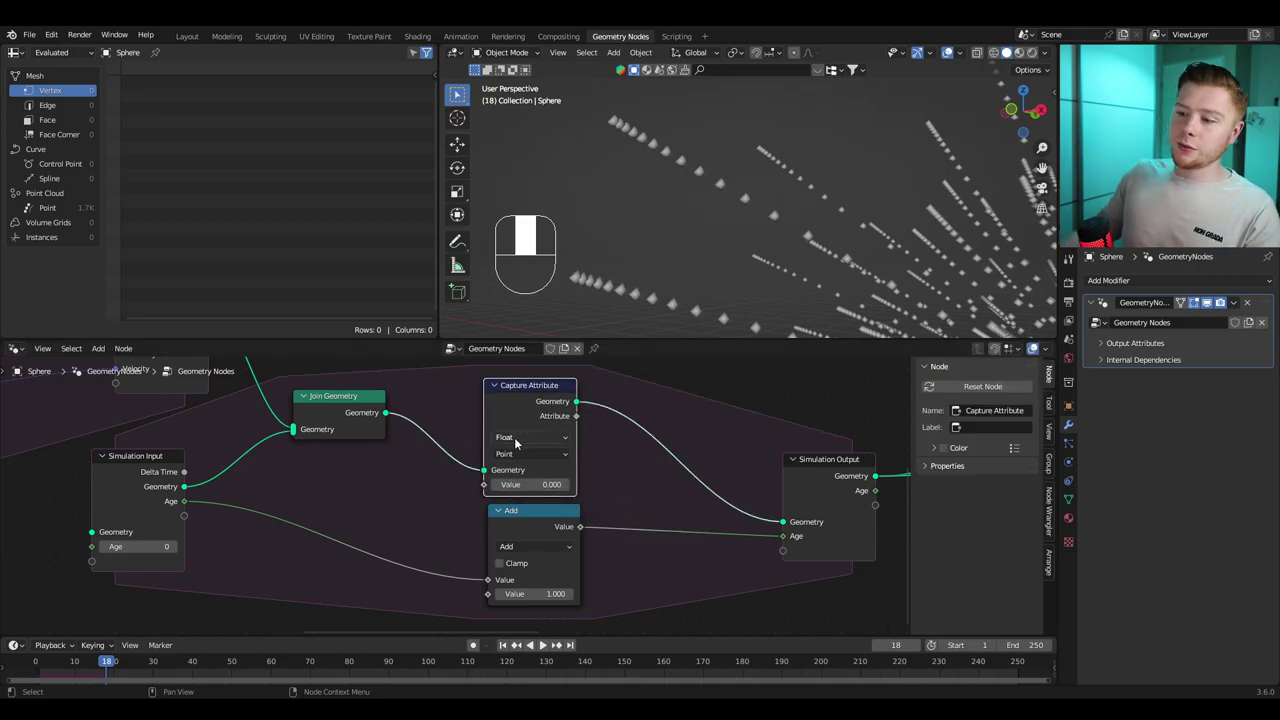
left_click_drag(518, 443, 490, 444)
left_click_drag(490, 444, 490, 442)
key("shift+a")
left_click_drag(490, 442, 508, 540)
key("shift+a")
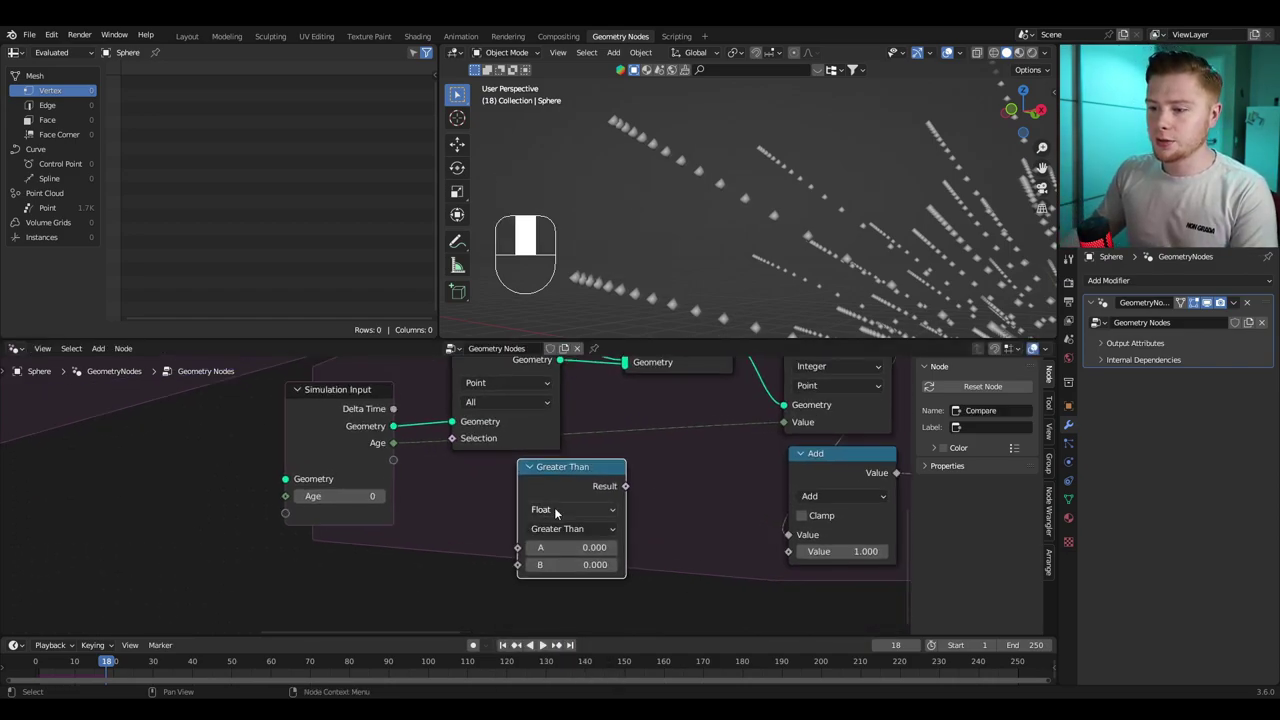
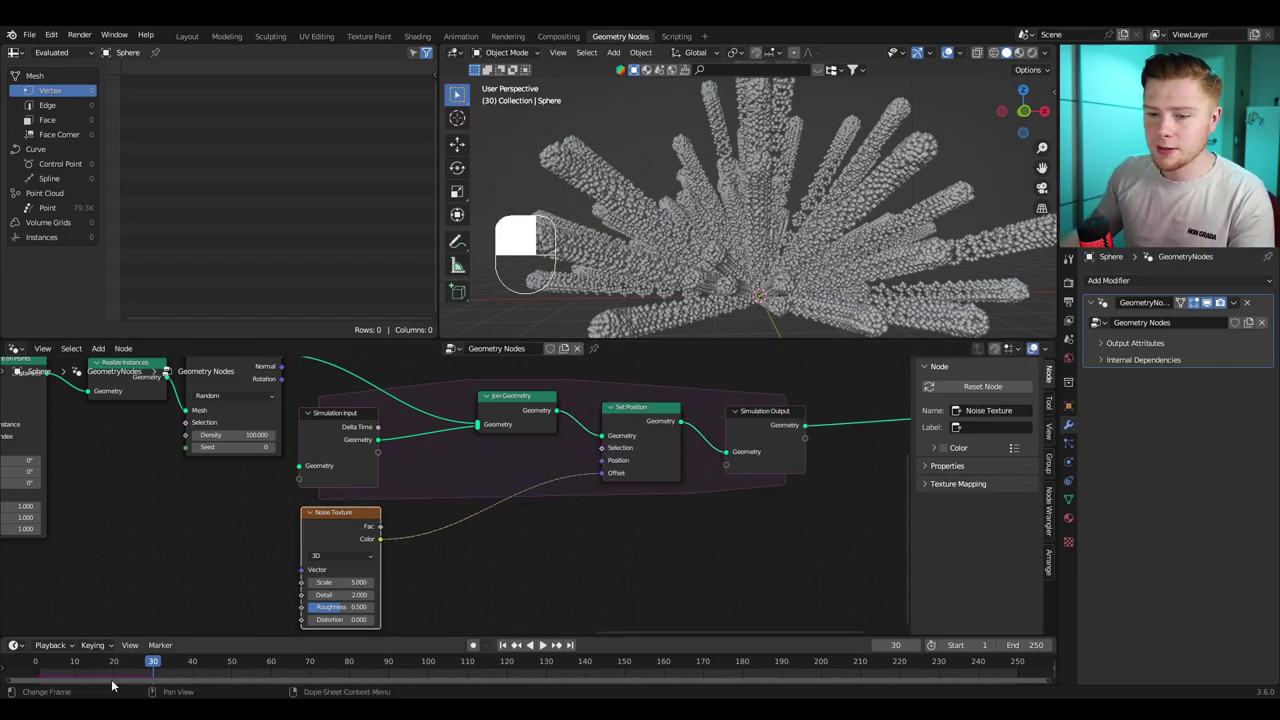
Step: Play and stop the simulation to watch the noise-displaced points drift
key("space")
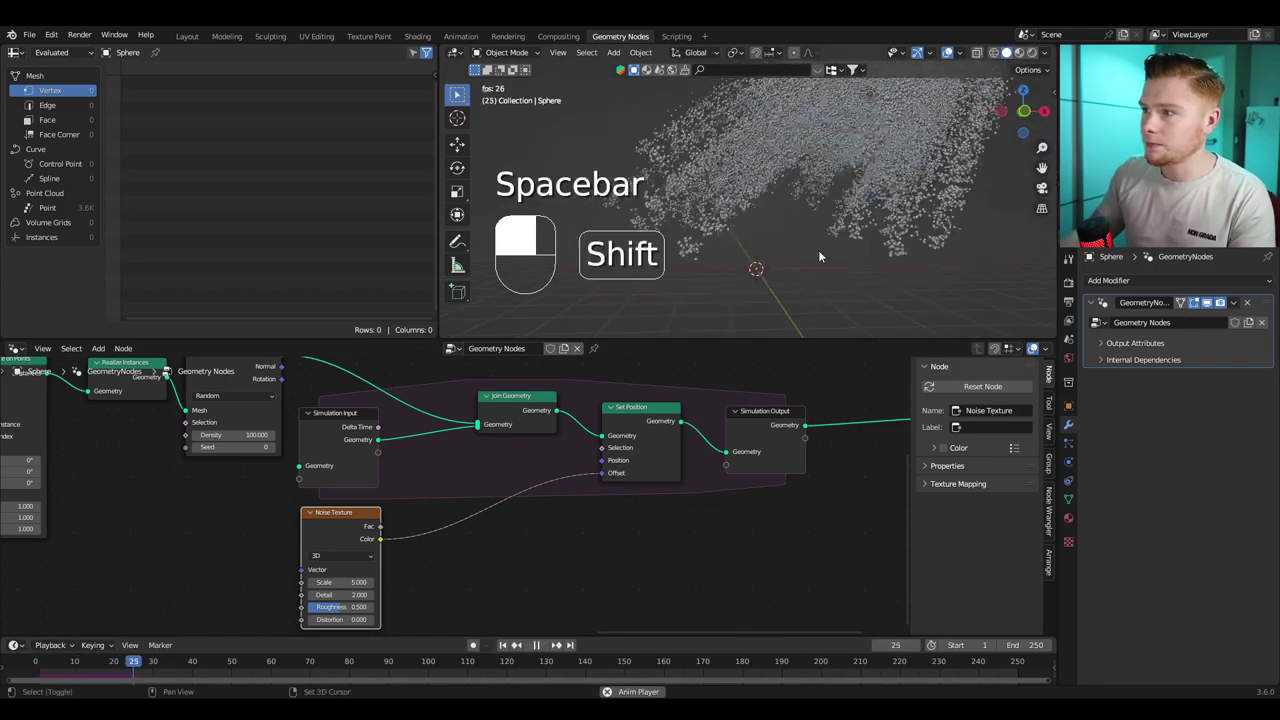
key("space")
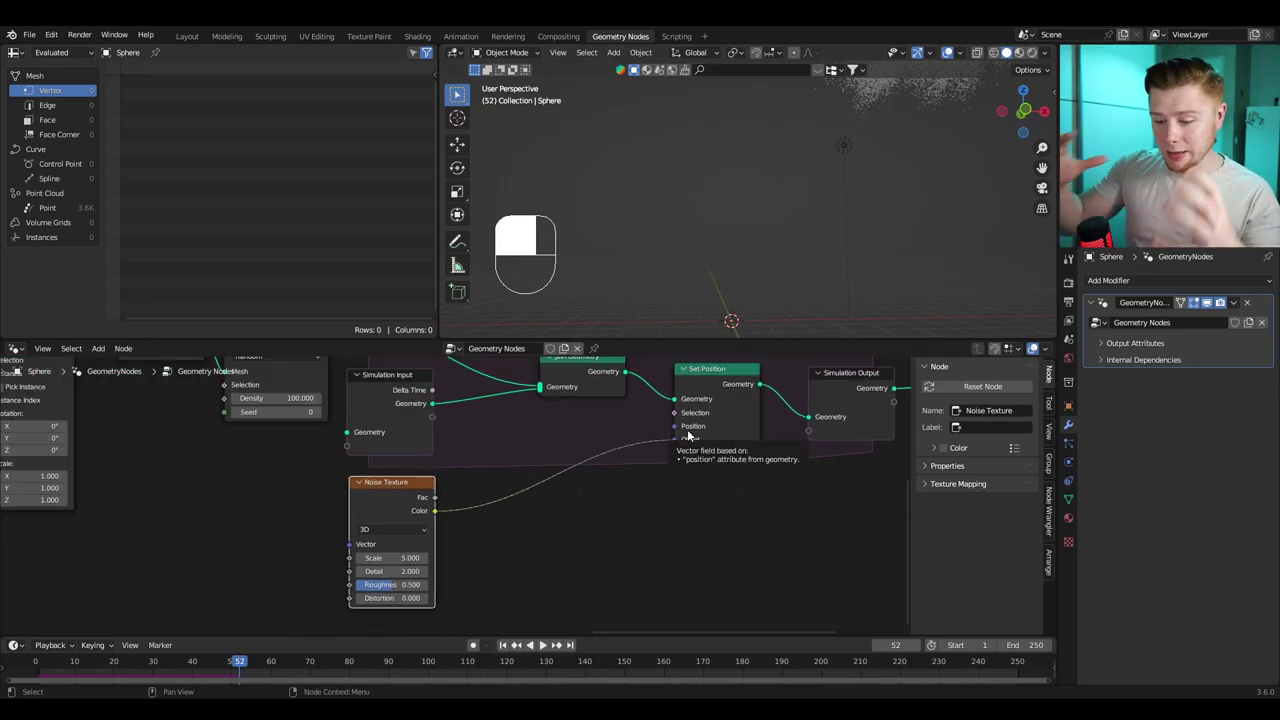
Step: Pass the noise color through Vector Math Subtract 0.5 and Scale 0.1 into the offset, duplicating Subtract
key("shift+a")
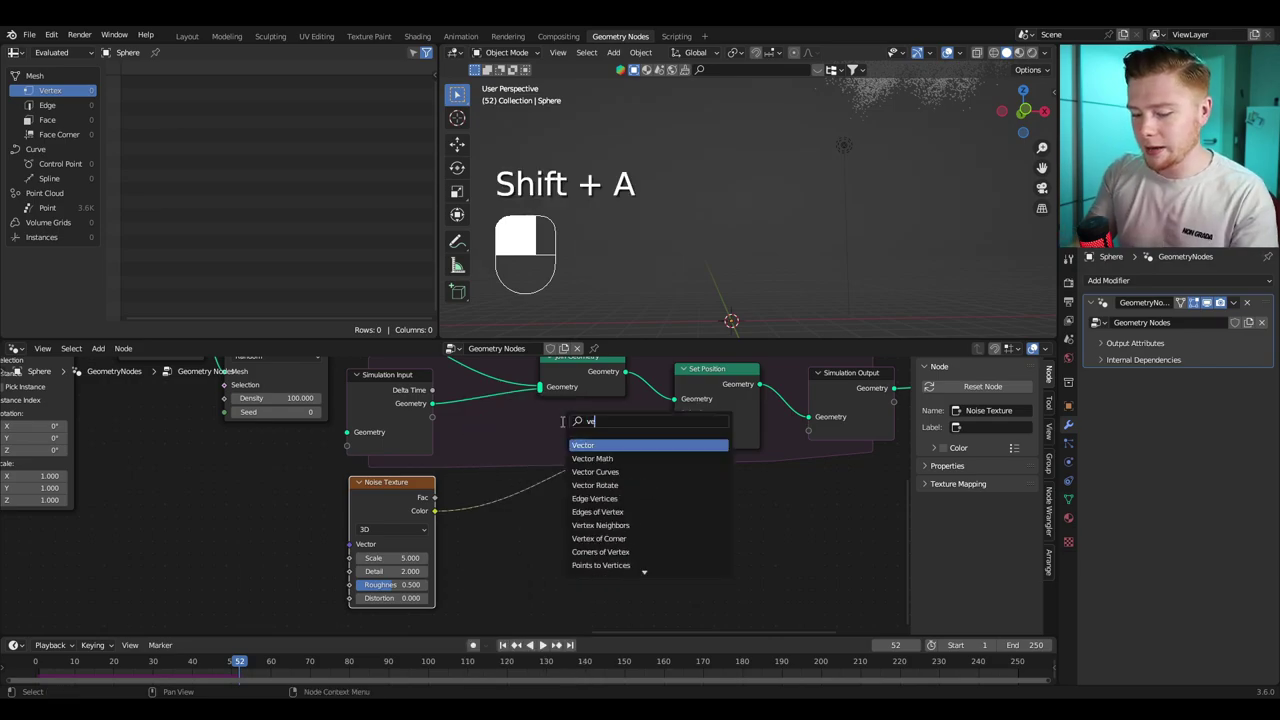
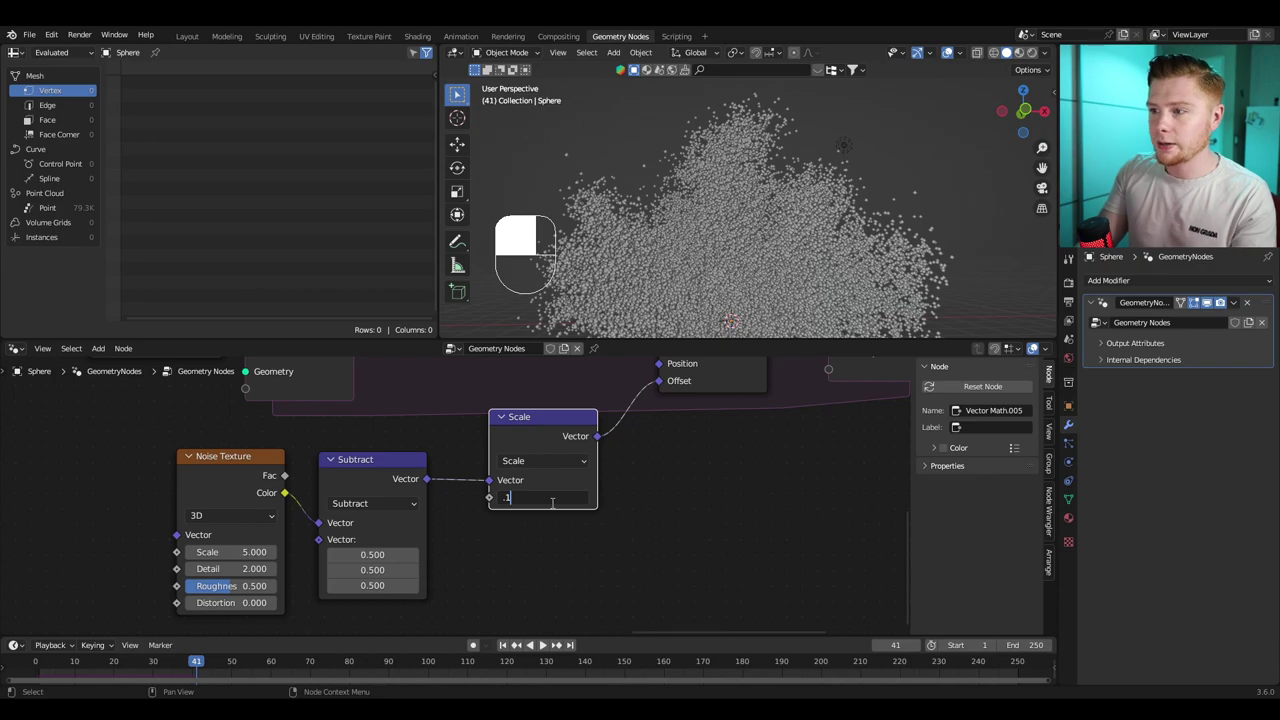
key("space")
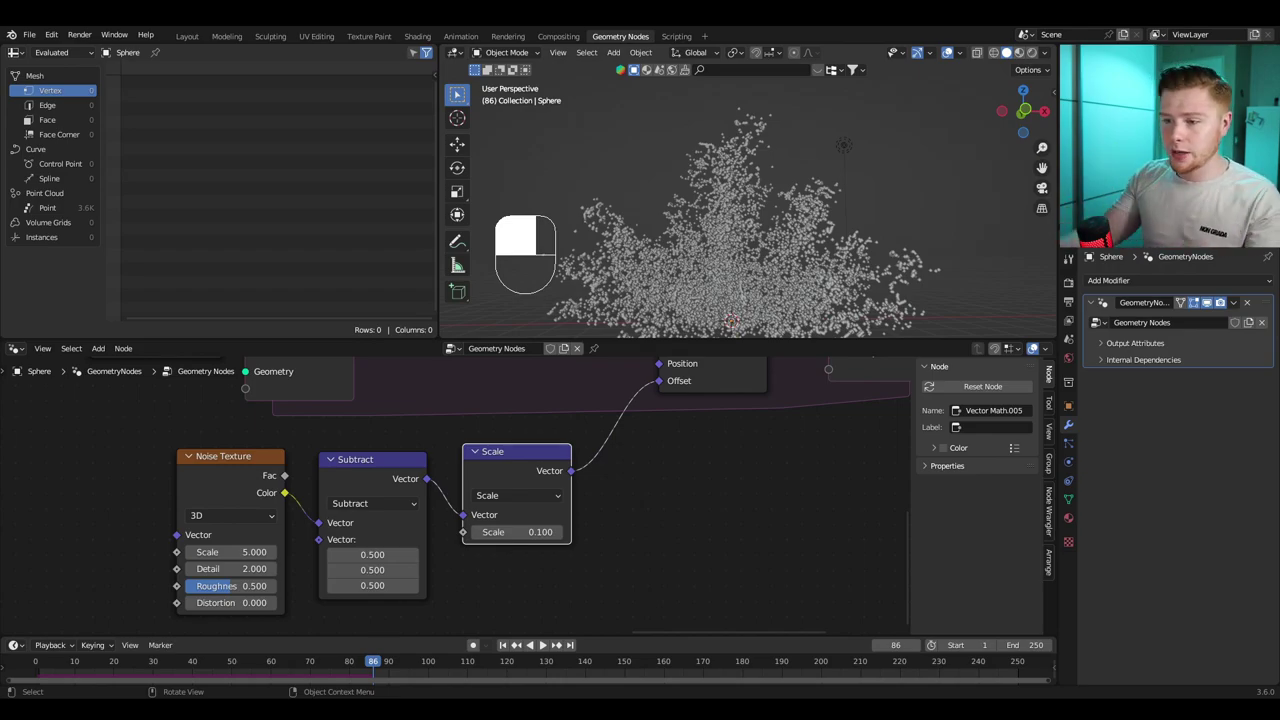
left_click_drag(527, 468, 418, 456)
left_click(418, 456)
key("shift+d")
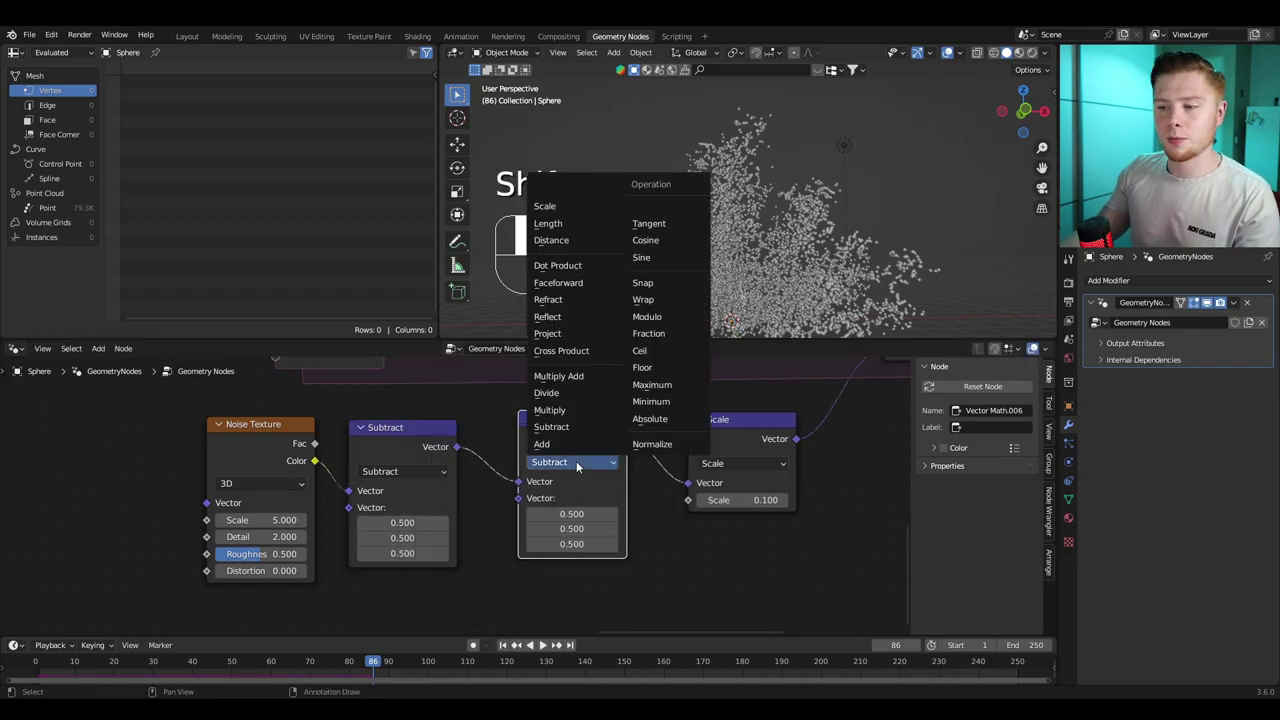
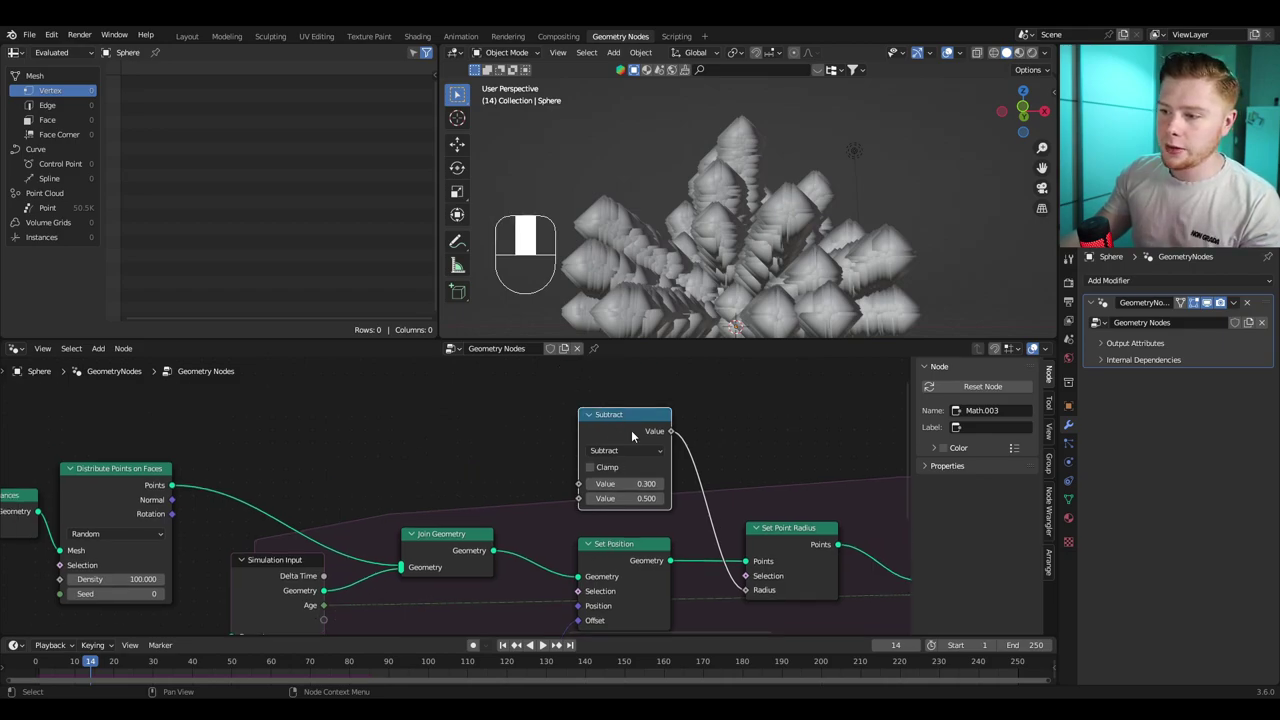
Step: Duplicate the clamped Subtract (0.3) node that drives Set Point Radius
key("shift+d")
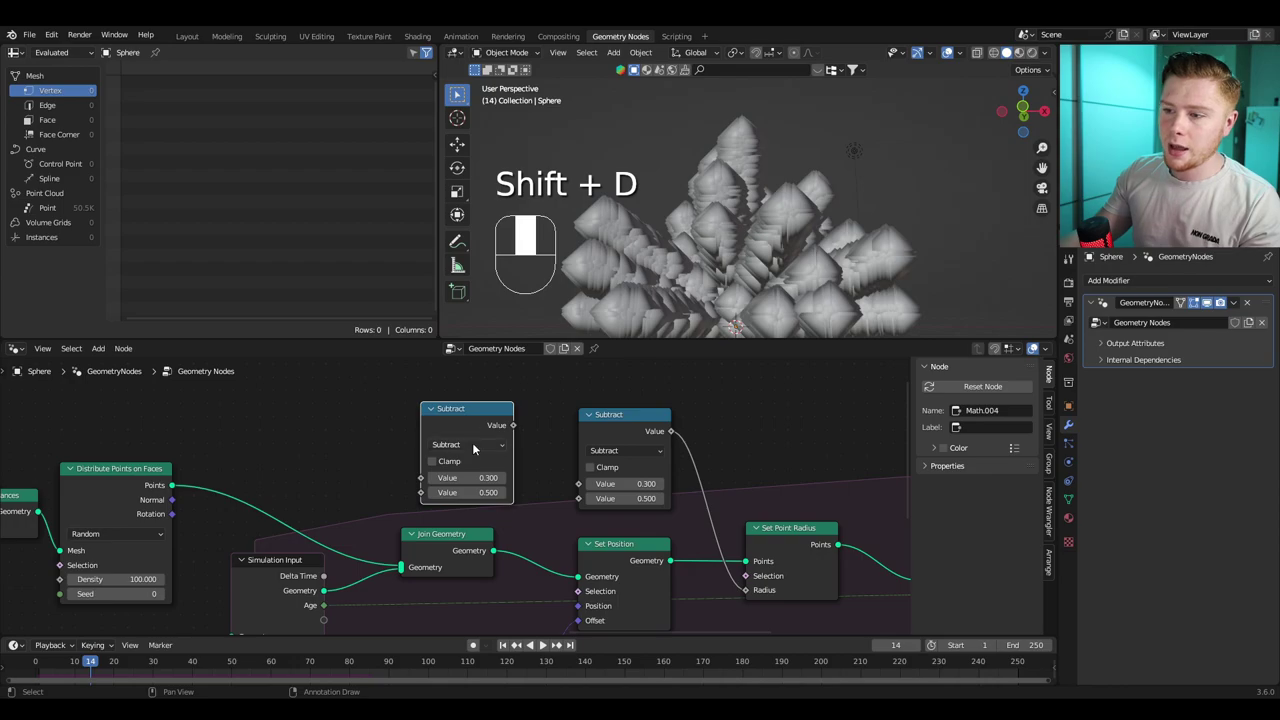
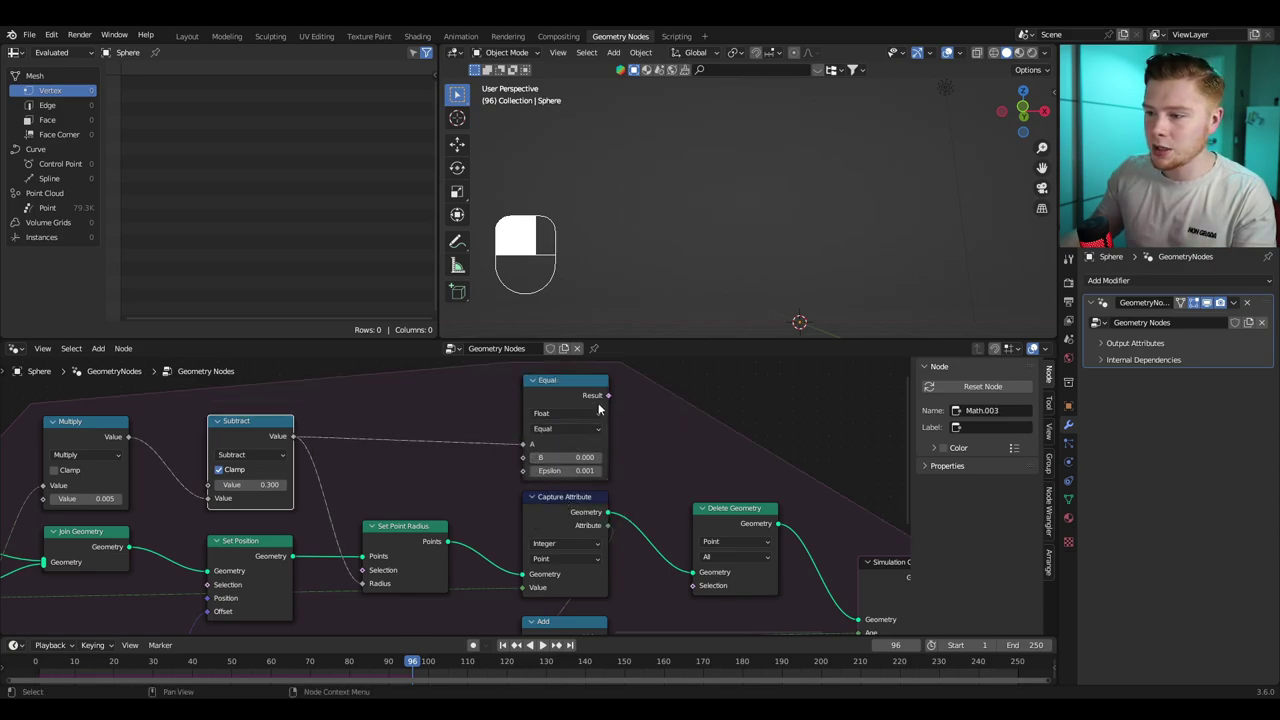
Step: Play and stop the simulation to check the shrinking tendril points get deleted
key("space")
key("space")
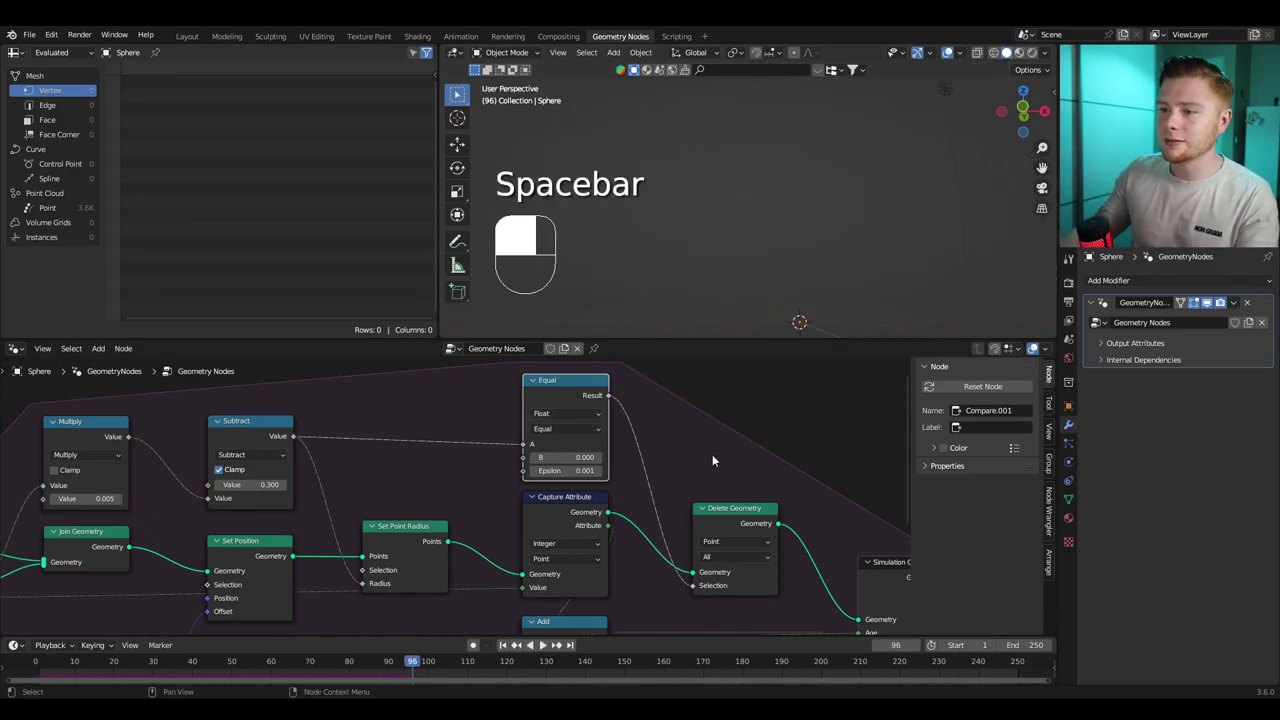
key("space")
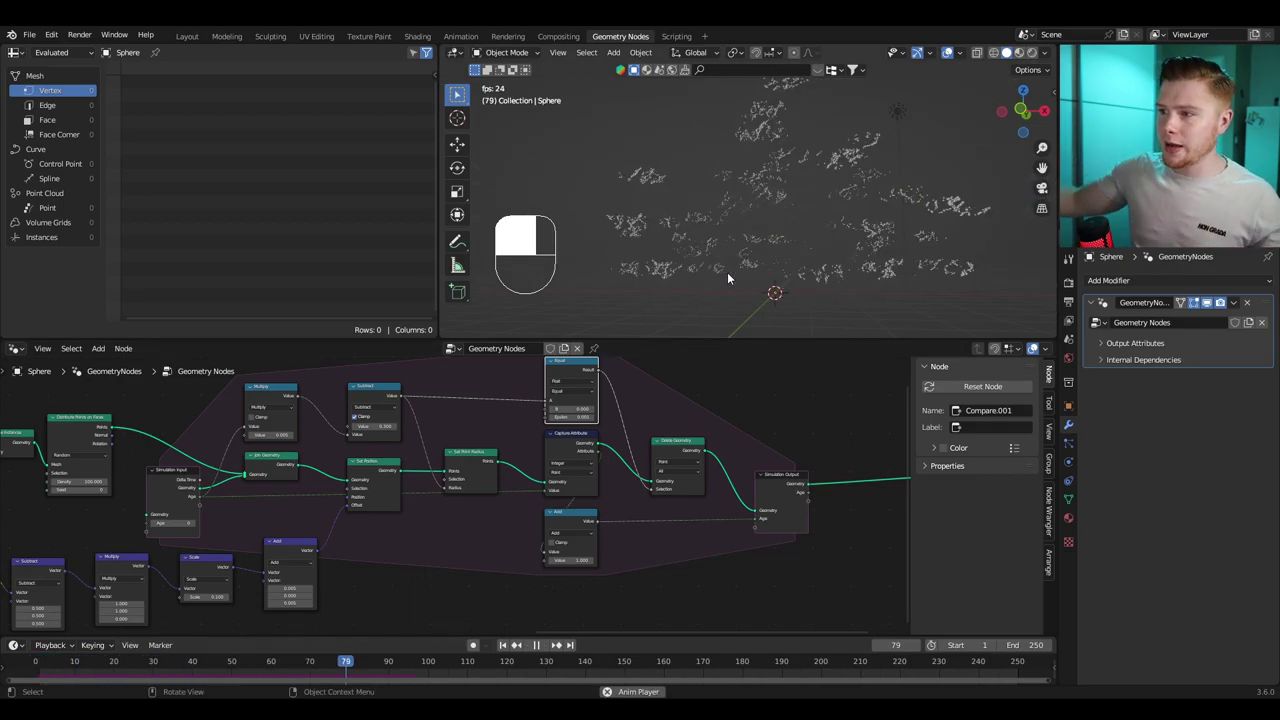
key("space")
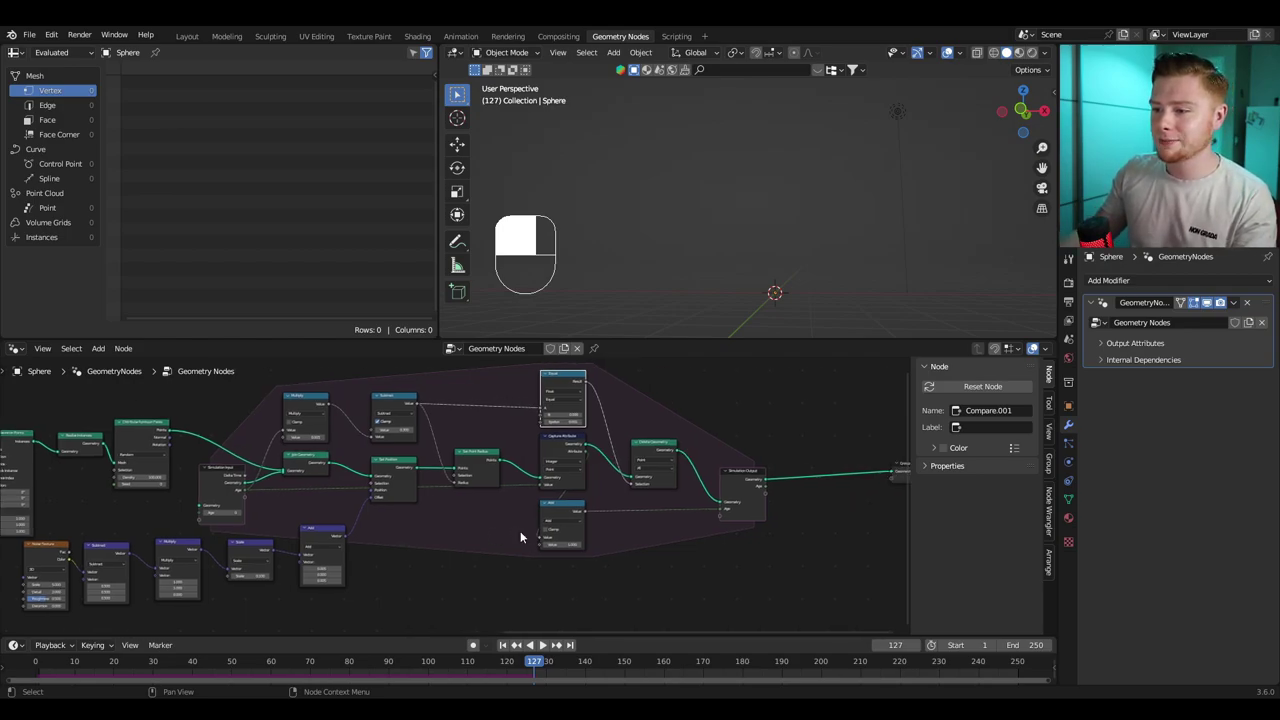
left_click_drag(399, 556, 480, 534)
left_click_drag(480, 534, 477, 456)
key("shift+a")
left_click_drag(477, 456, 545, 473)
left_click_drag(545, 473, 512, 484)
left_click_drag(512, 484, 486, 578)
key("shift+a")
left_click_drag(486, 578, 612, 546)
key("space")
key("space")
key("space")
key("space")
key("space")
key("shift+a")
left_click_drag(612, 546, 575, 472)
left_click_drag(575, 472, 332, 552)
key("shift+a")
left_click_drag(332, 552, 427, 558)
left_click_drag(427, 558, 584, 424)
key("space")
key("space")
key("ctrl+z")
key("ctrl+x")
Step: Bring up the node search to insert Volume to Mesh after Points to Volume
key("shift+a")
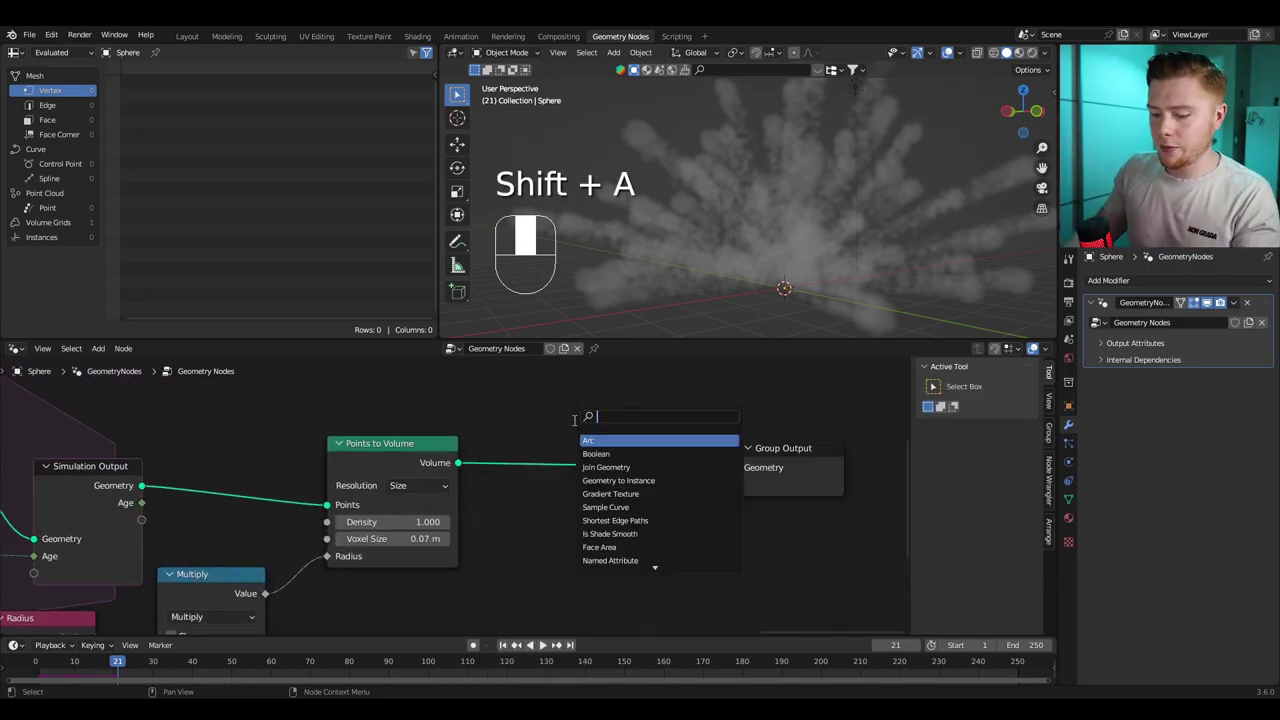
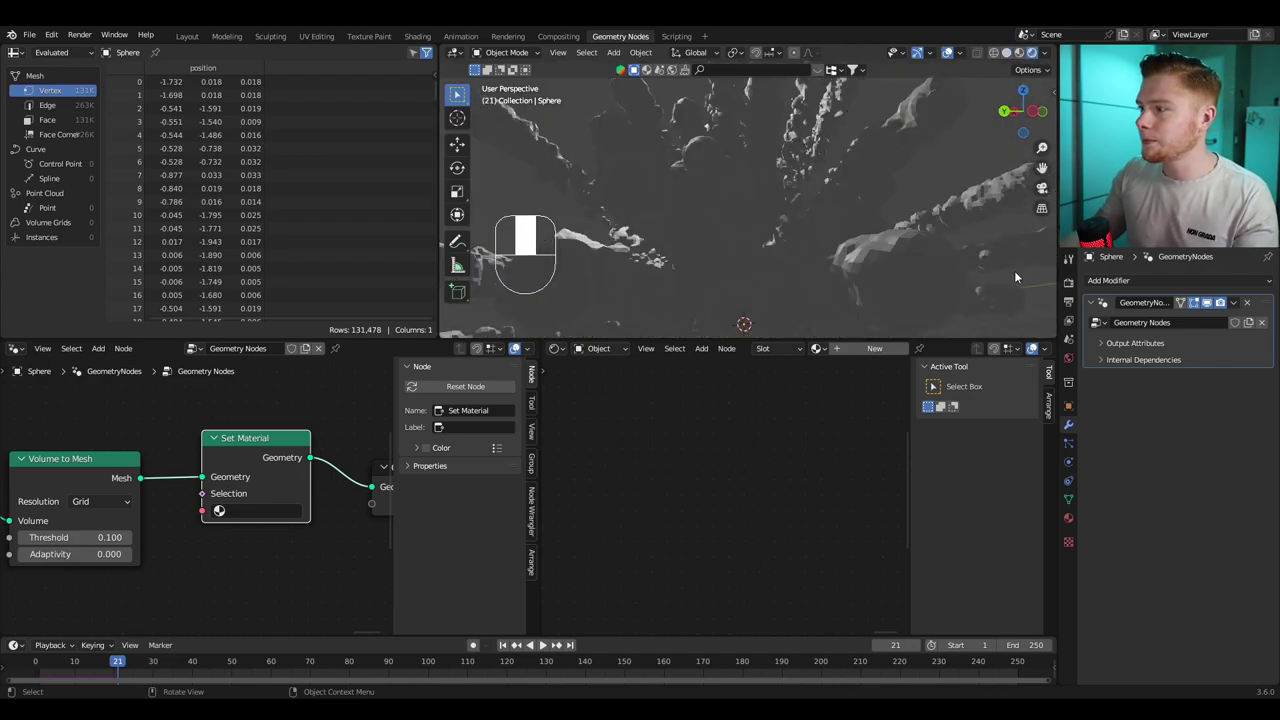
Step: Save the file and switch the render engine to Cycles in Render Properties
key("ctrl+s")
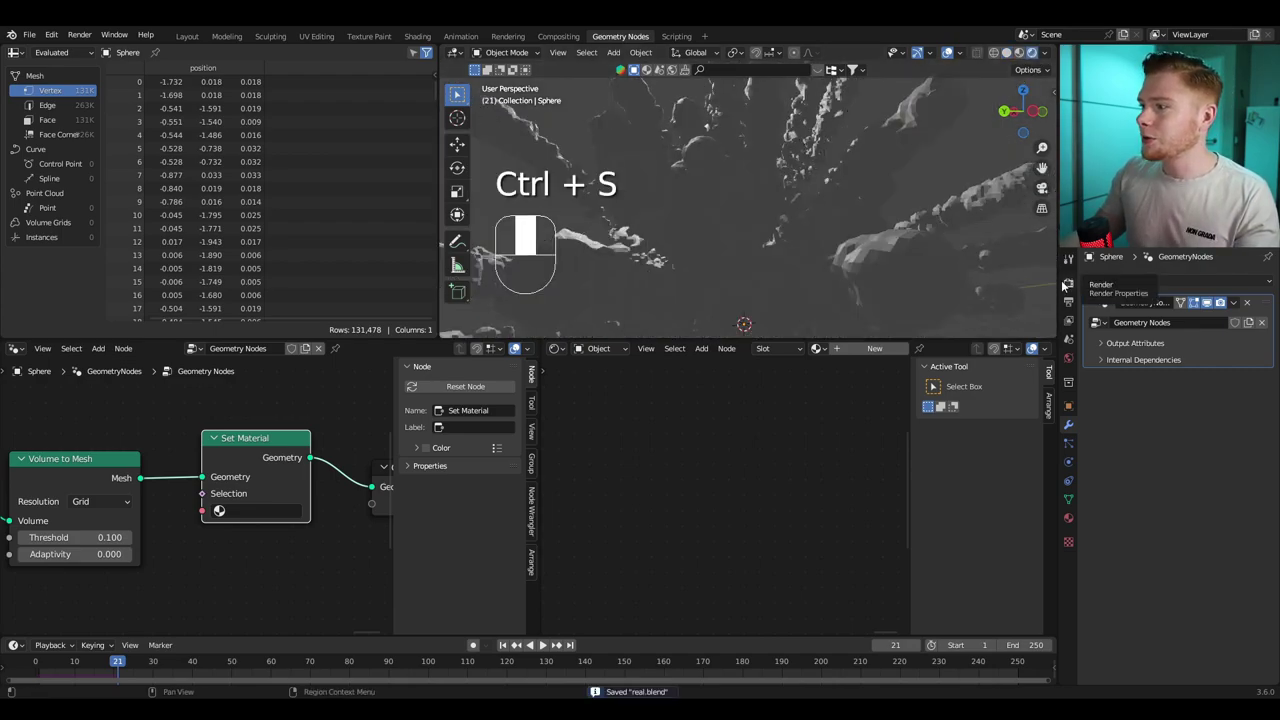
left_click(1067, 287)
left_click_drag(1067, 287, 1198, 290)
left_click_drag(1198, 290, 784, 255)
middle_click(784, 255)
left_click_drag(786, 253, 783, 241)
left_click(794, 252)
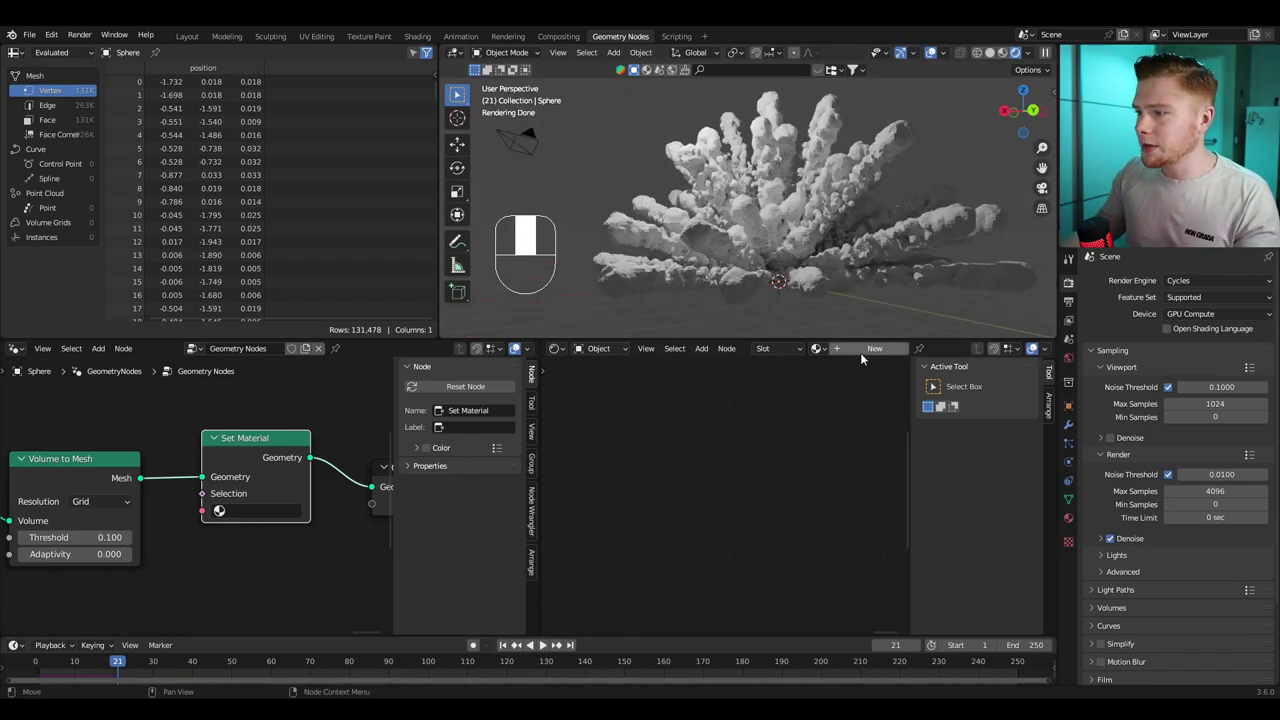
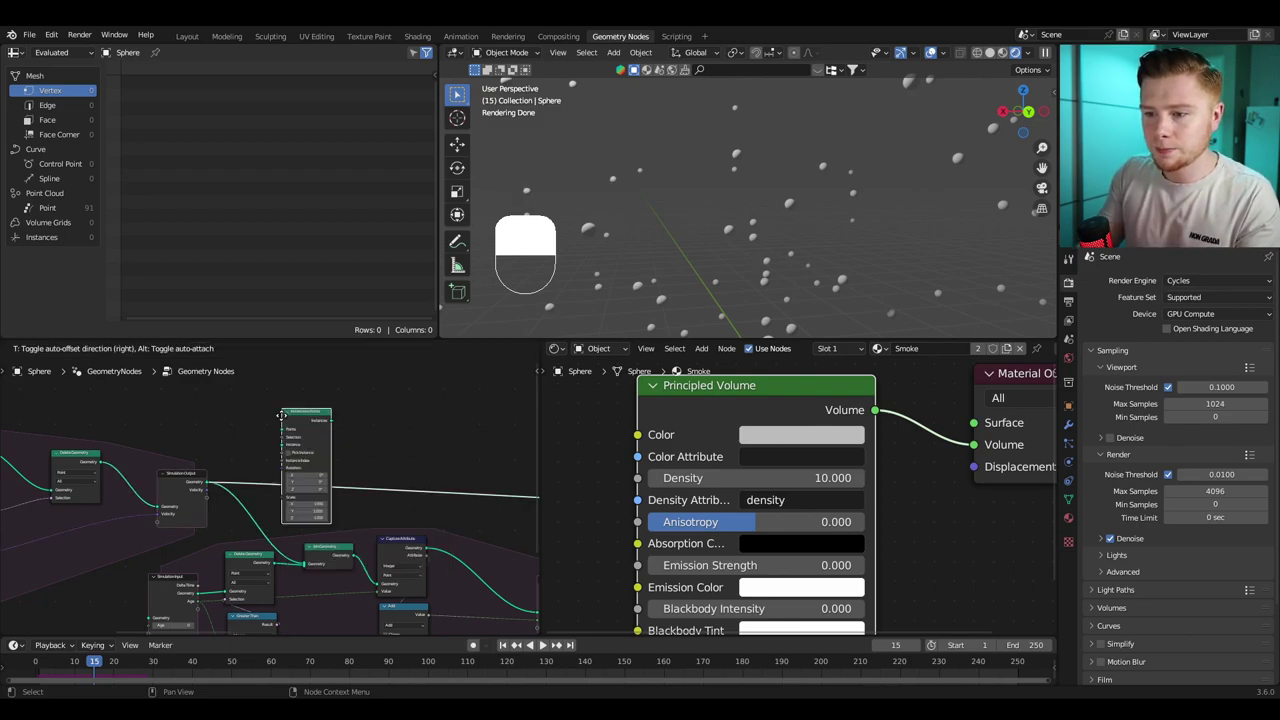
Step: Bring up the node search to add an Ico Sphere for instancing on the points
key("shift+a")
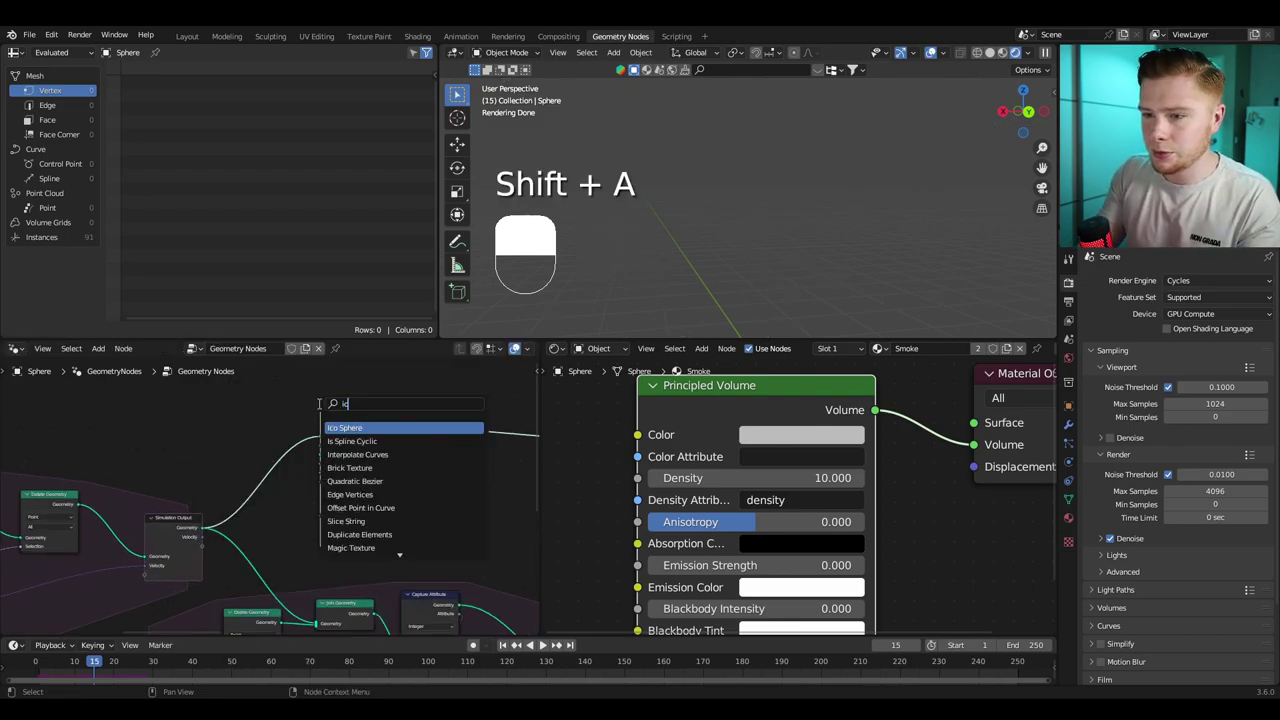
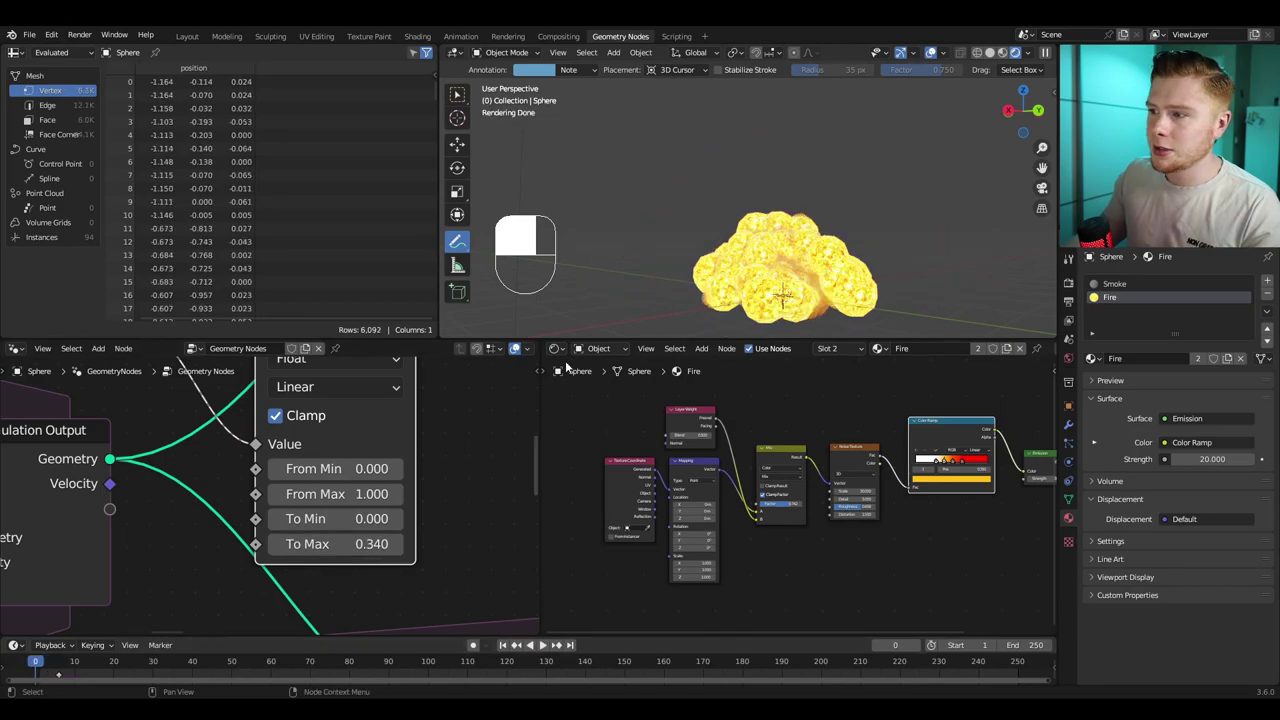
Step: Rewind and replay the simulation to view the glowing embers trailing smoke
key("space")
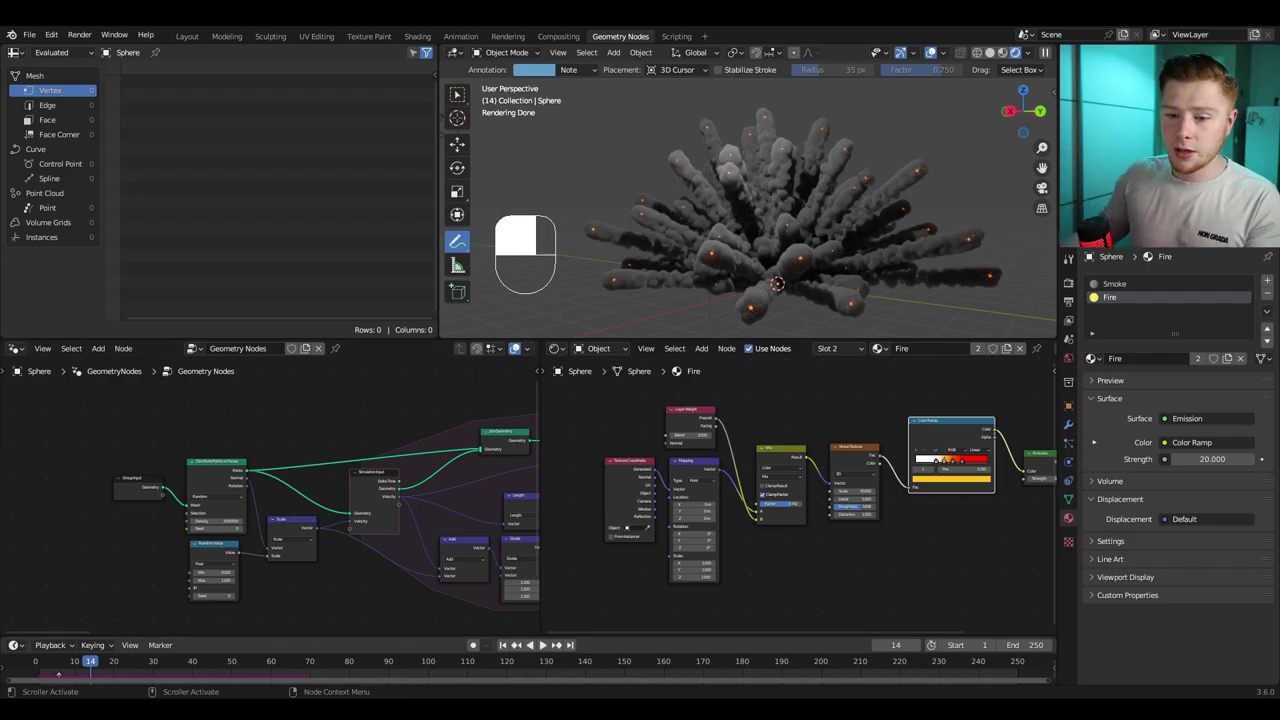
key("space")
key("space")
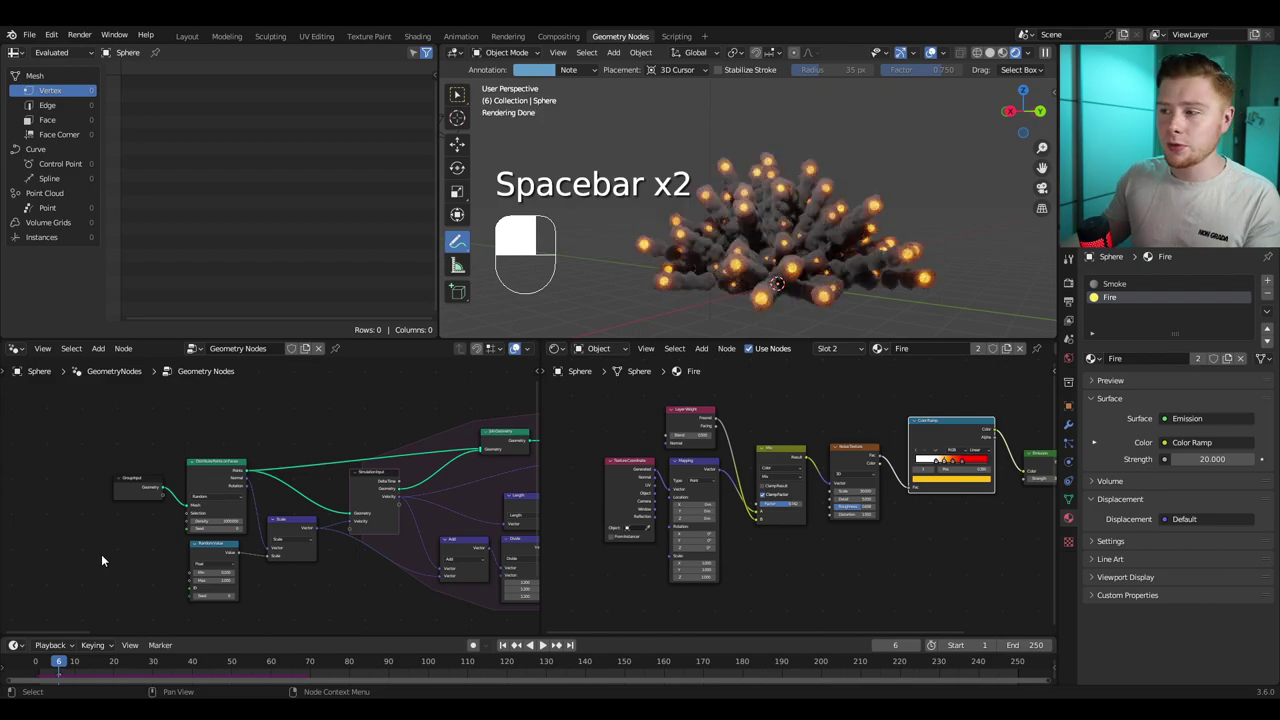